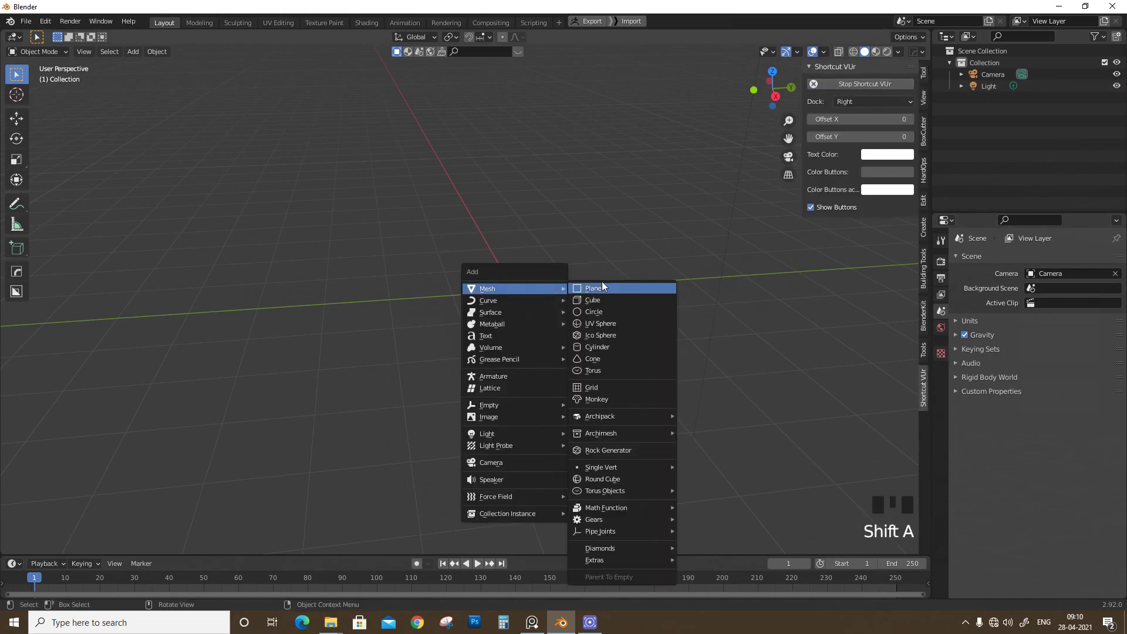
Add a plane to the scene and scale it up twelve times
{"action": "left_click_drag", "start_coordinate": [538, 321], "coordinate": [570, 312]}
{"action": "scroll", "scroll_direction": "down", "scroll_amount": 3}
{"action": "scroll", "scroll_direction": "down", "scroll_amount": 3}
{"action": "key", "text": "s"}
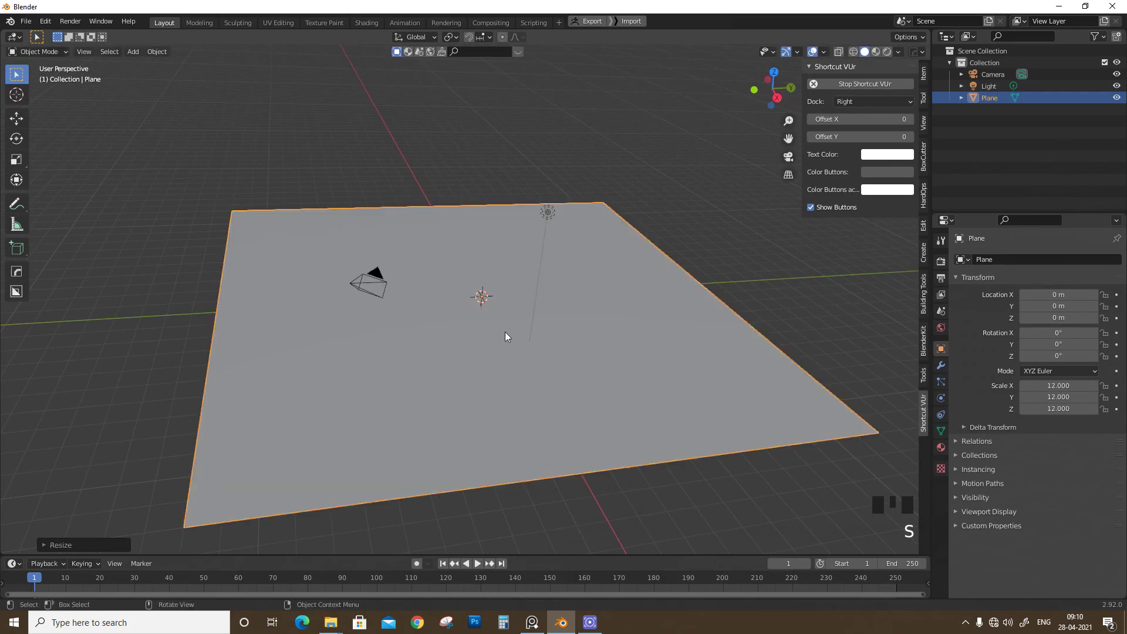
{"action": "left_click_drag", "start_coordinate": [574, 327], "coordinate": [521, 320]}
{"action": "scroll", "scroll_direction": "down", "scroll_amount": 3}
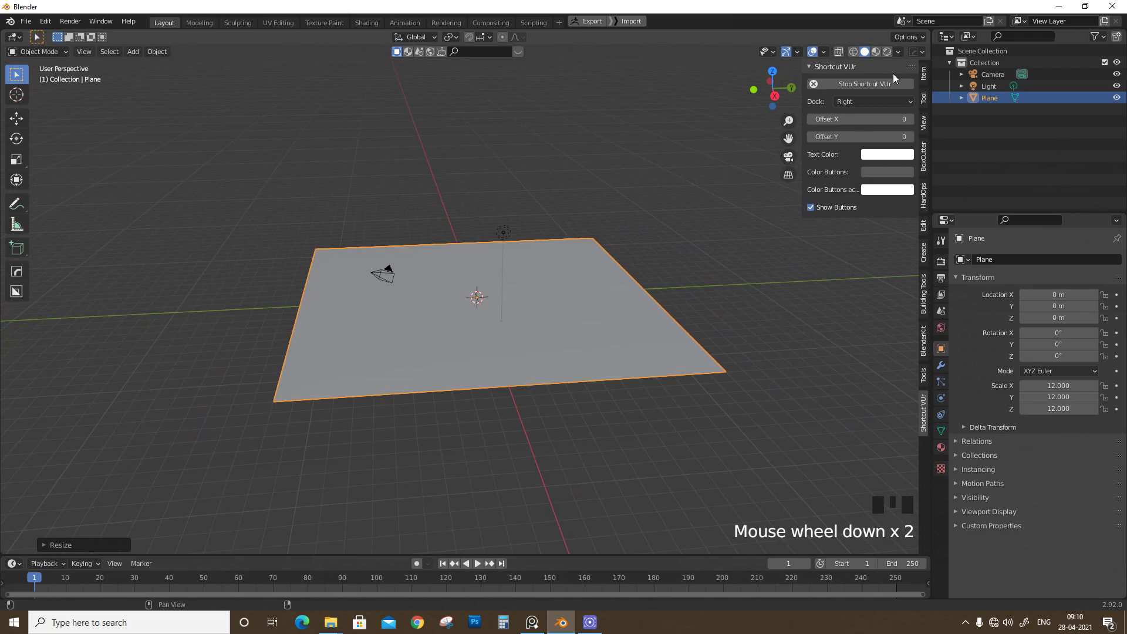
Apply the plane's scale so it reads 1.000, then hide the viewport sidebar
{"action": "left_click", "coordinate": [927, 81]}
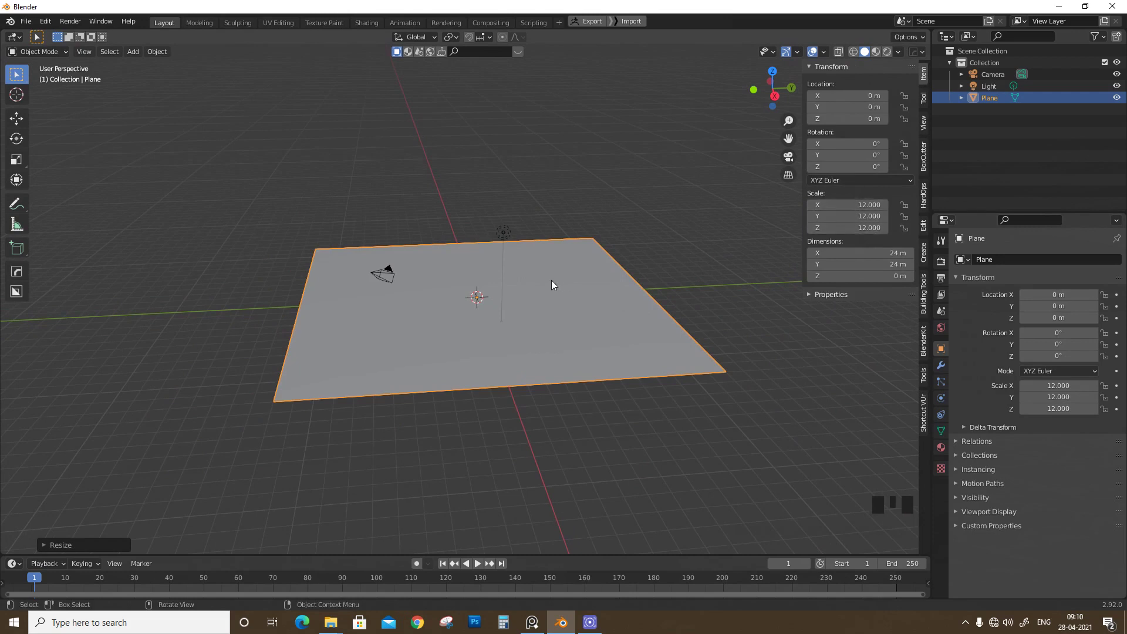
{"action": "key", "text": "ctrl+a"}
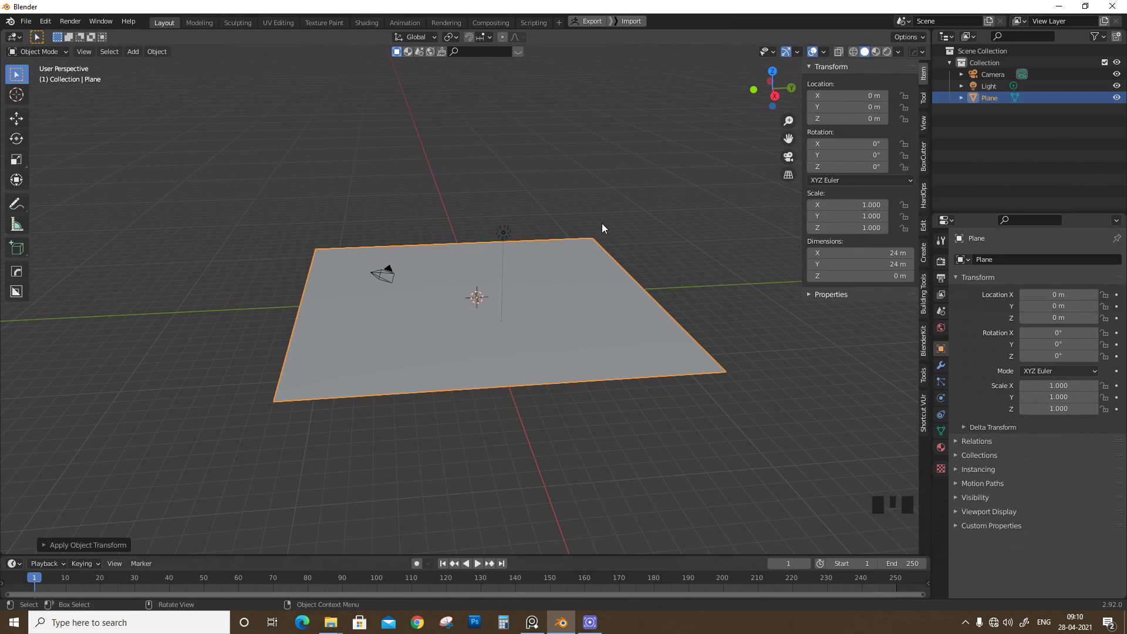
{"action": "key", "text": "n"}
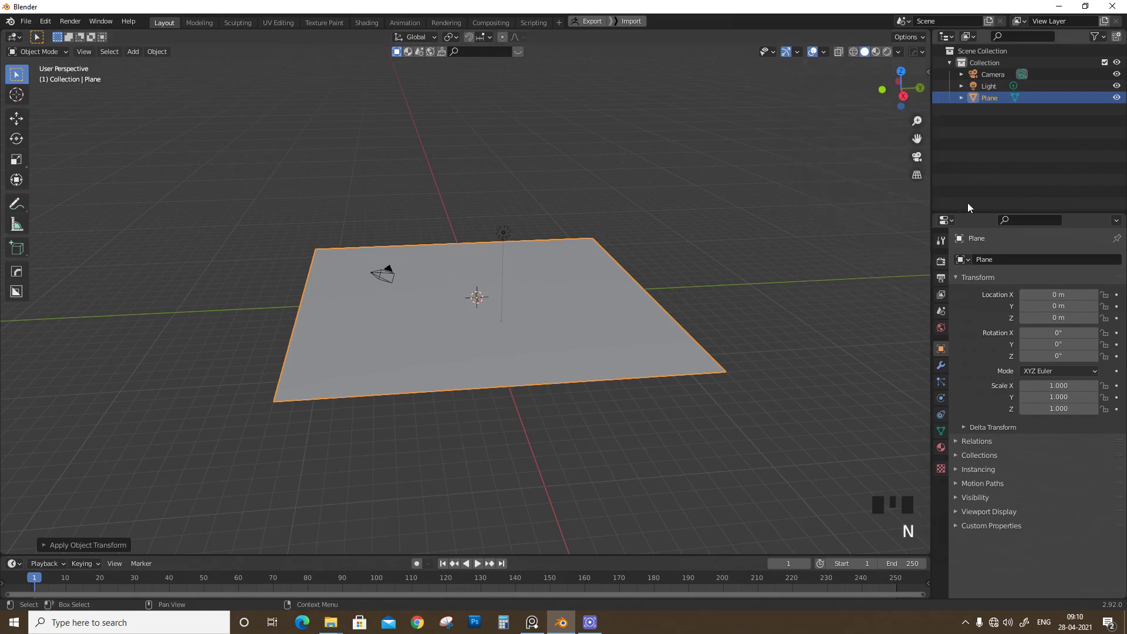
{"action": "left_click", "coordinate": [946, 368]}
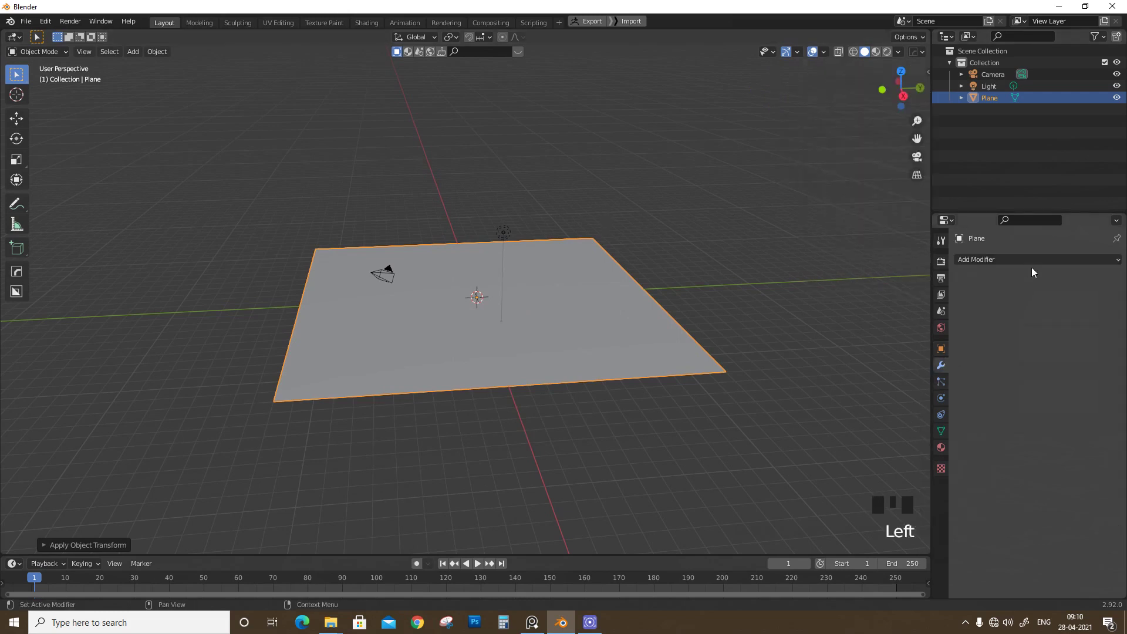
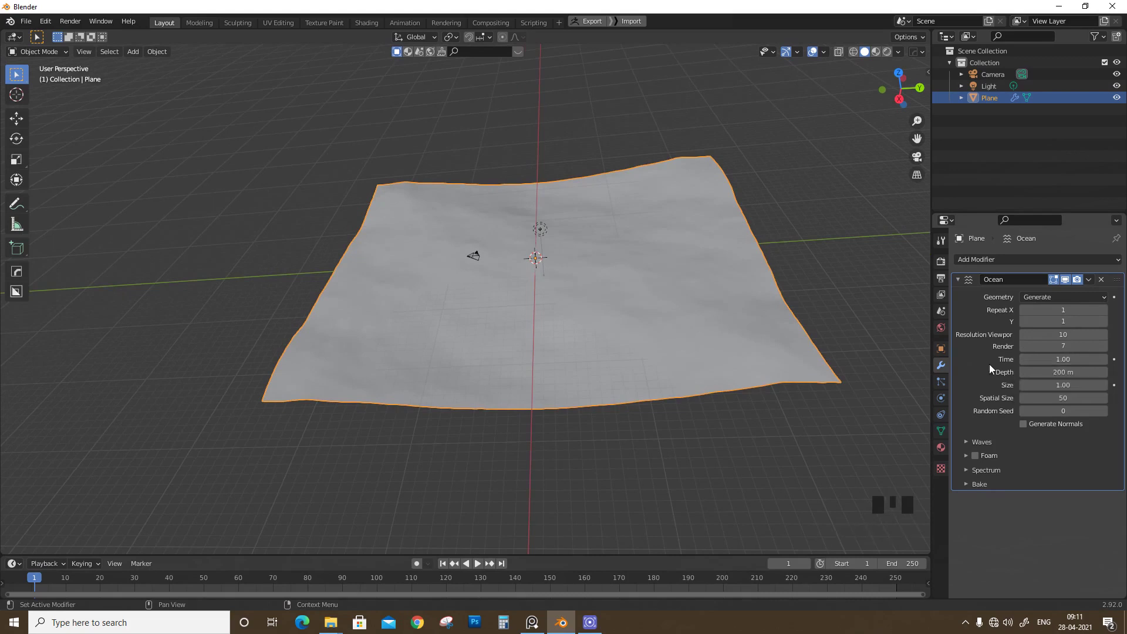
Recentre the view on the plane now carrying the Ocean modifier
{"action": "left_click_drag", "start_coordinate": [453, 327], "coordinate": [45, 578]}
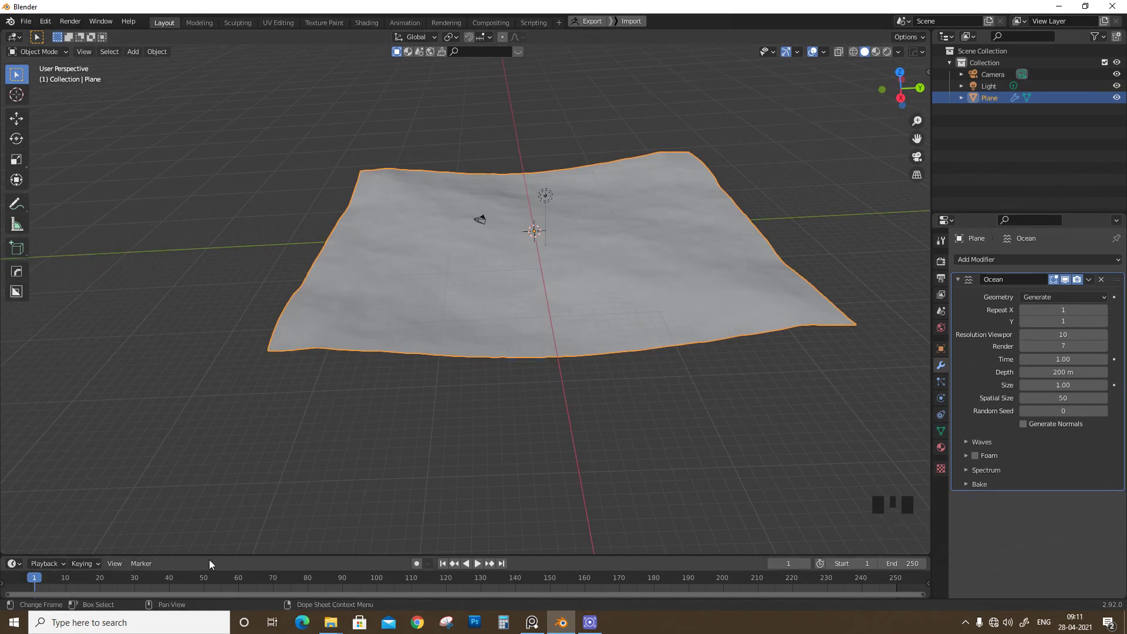
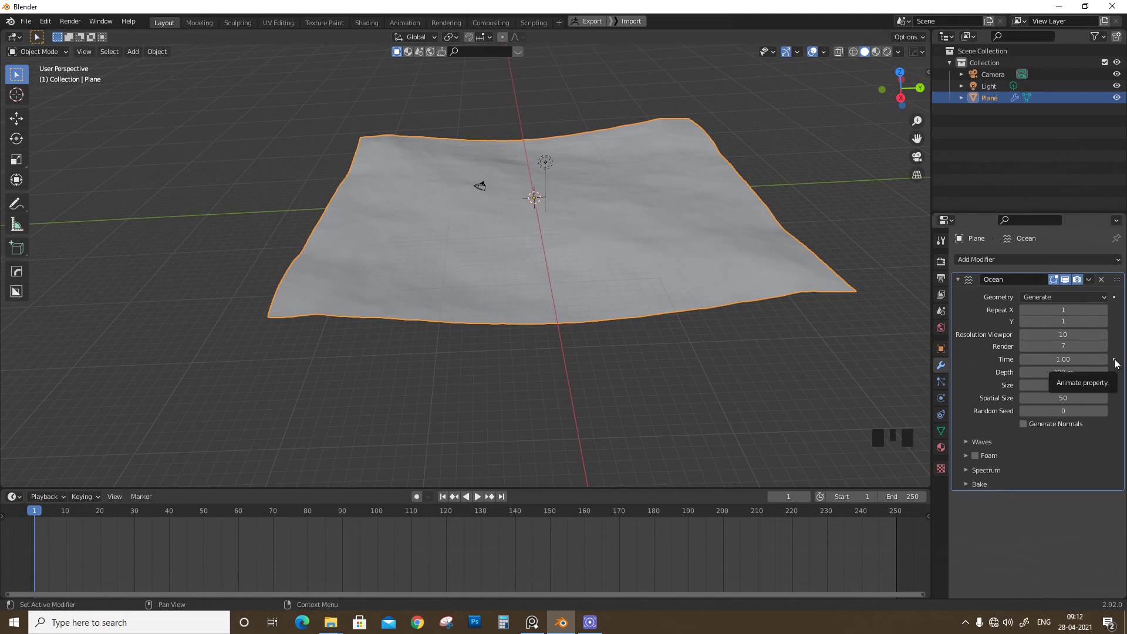
Keyframe the ocean Time at 1.00 on frame 1 and 12.71 on frame 250
{"action": "scroll", "scroll_direction": "up", "scroll_amount": 3}
{"action": "scroll", "scroll_direction": "up", "scroll_amount": 3}
{"action": "scroll", "scroll_direction": "up", "scroll_amount": 3}
{"action": "left_click", "coordinate": [1118, 364]}
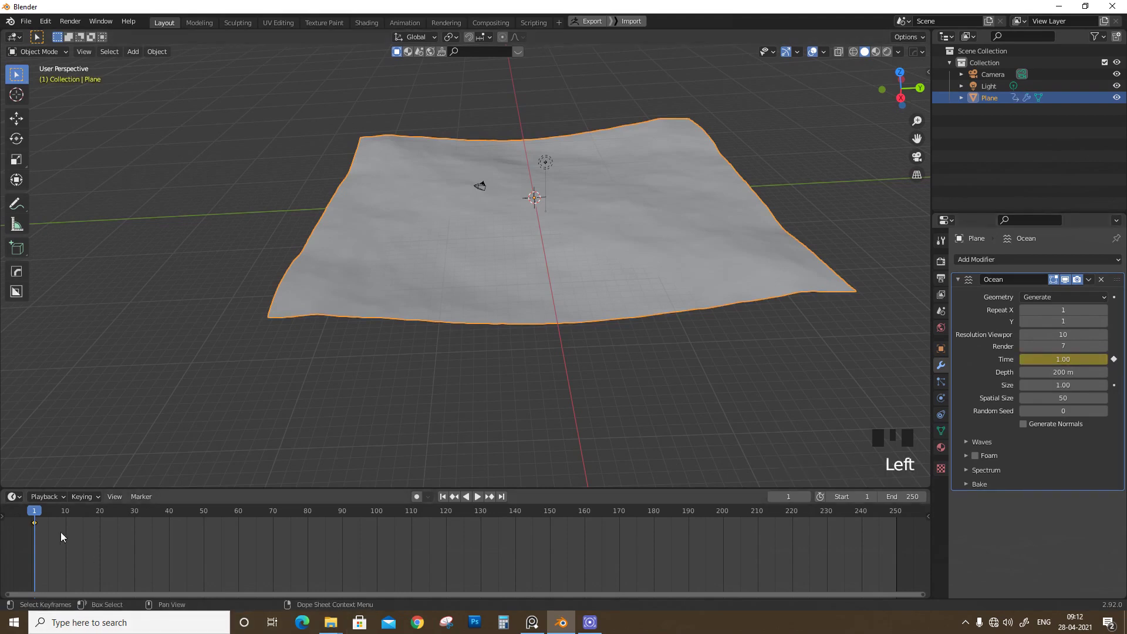
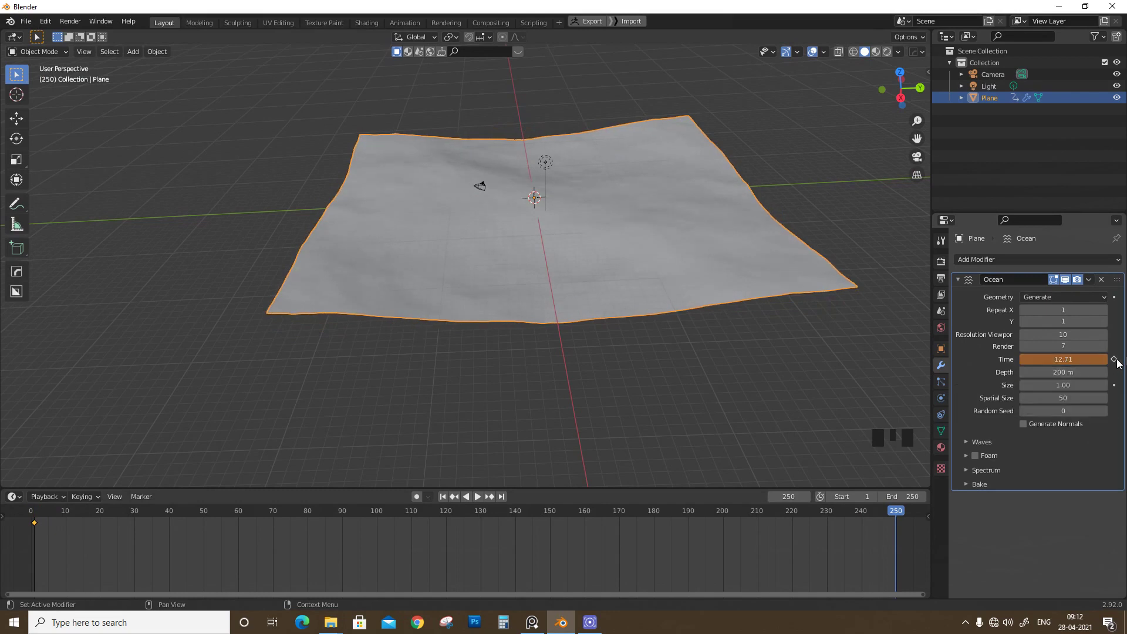
{"action": "left_click", "coordinate": [1120, 364]}
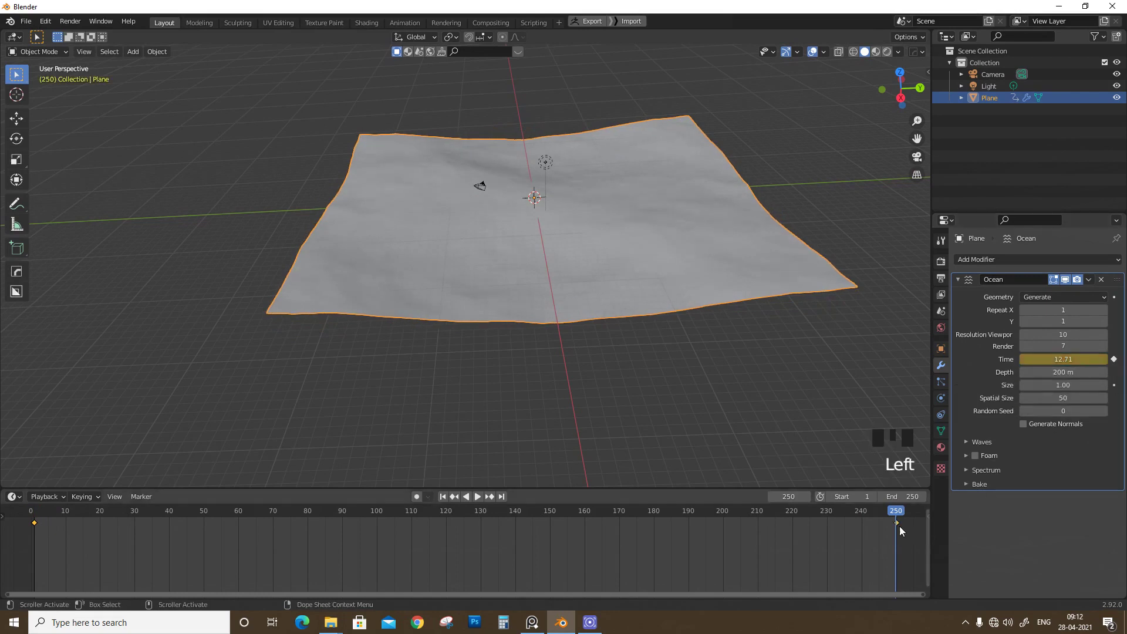
Play the animation to preview the moving waves, then return to frame 0
{"action": "left_click_drag", "start_coordinate": [901, 516], "coordinate": [480, 411]}
{"action": "key", "text": "space"}
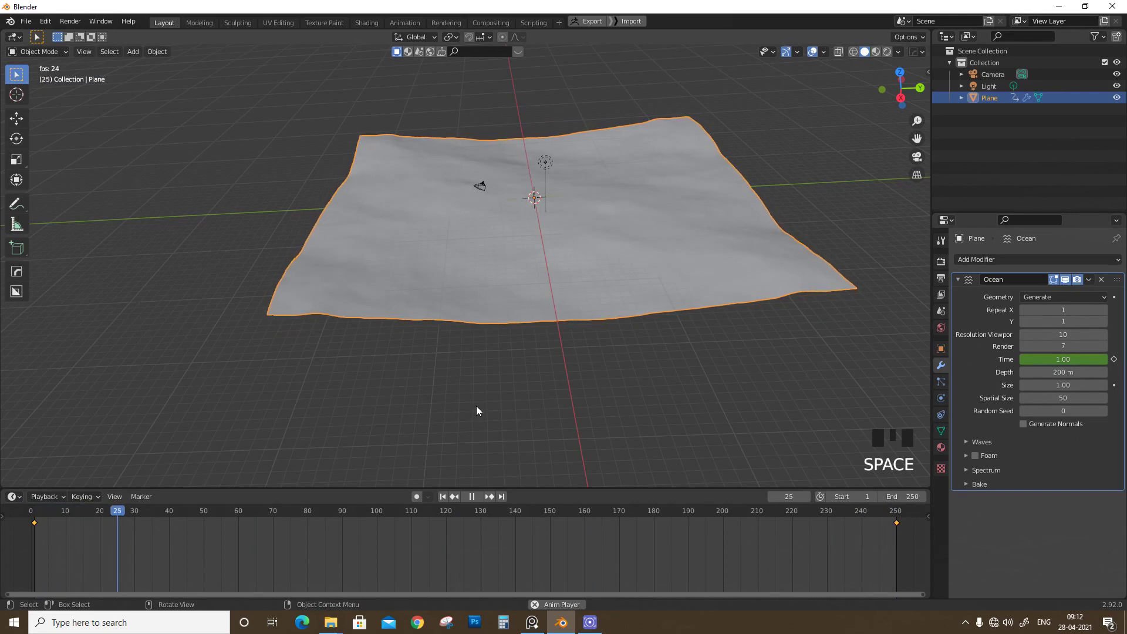
{"action": "left_click_drag", "start_coordinate": [609, 253], "coordinate": [535, 309]}
{"action": "scroll", "scroll_direction": "up", "scroll_amount": 3}
{"action": "scroll", "scroll_direction": "down", "scroll_amount": 3}
{"action": "key", "text": "space"}
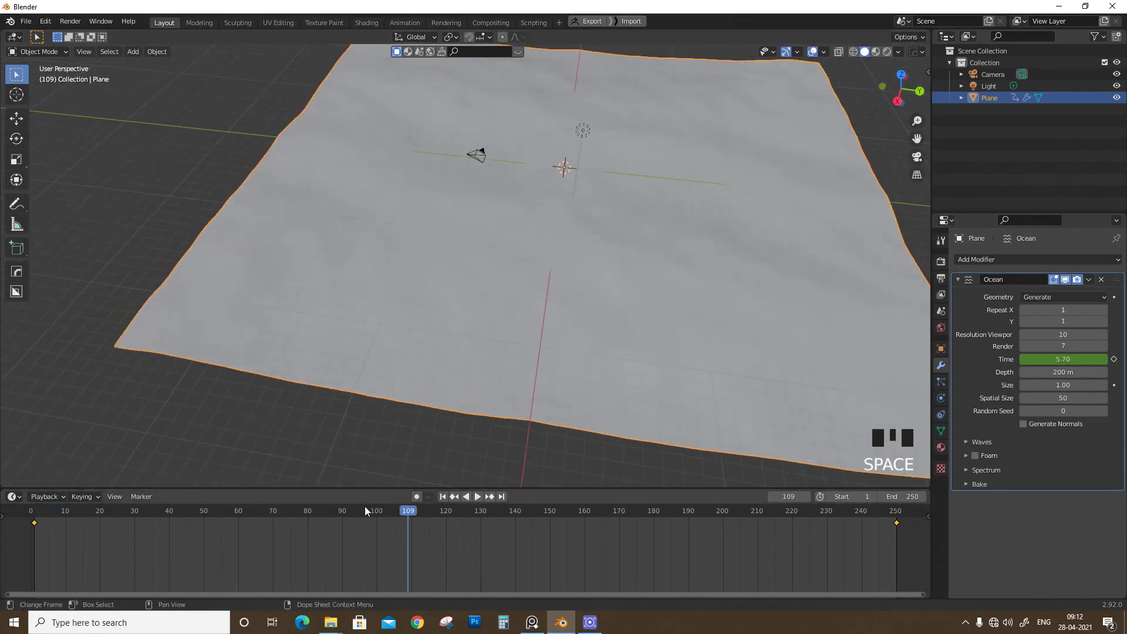
{"action": "left_click_drag", "start_coordinate": [417, 516], "coordinate": [613, 203]}
{"action": "scroll", "scroll_direction": "down", "scroll_amount": 3}
{"action": "left_click", "coordinate": [699, 327]}
{"action": "left_click_drag", "start_coordinate": [703, 310], "coordinate": [989, 448]}
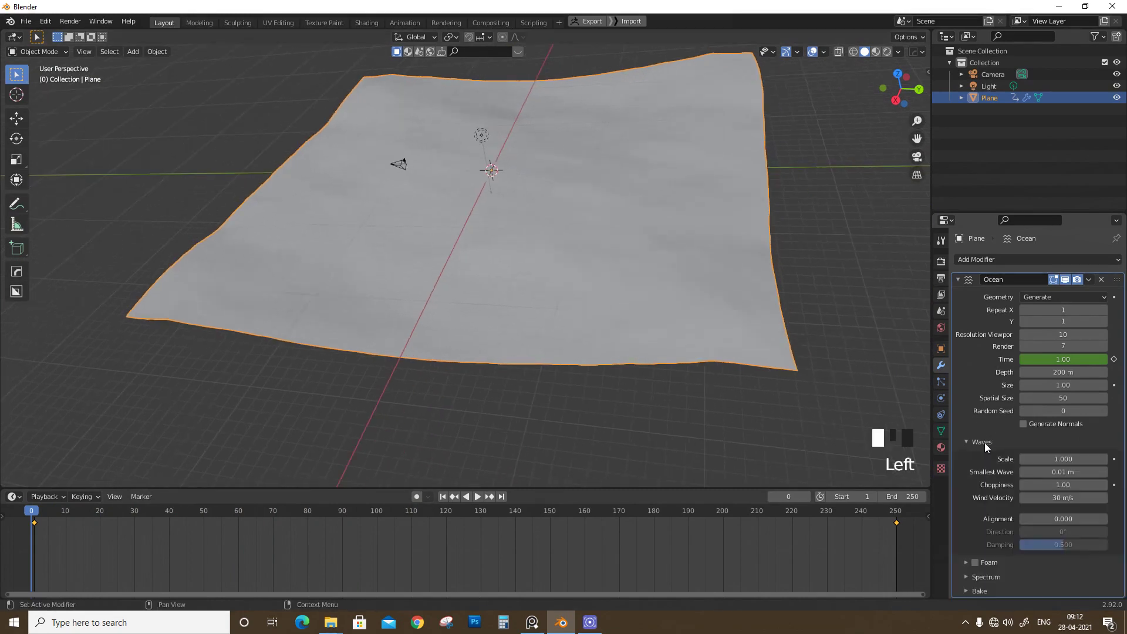
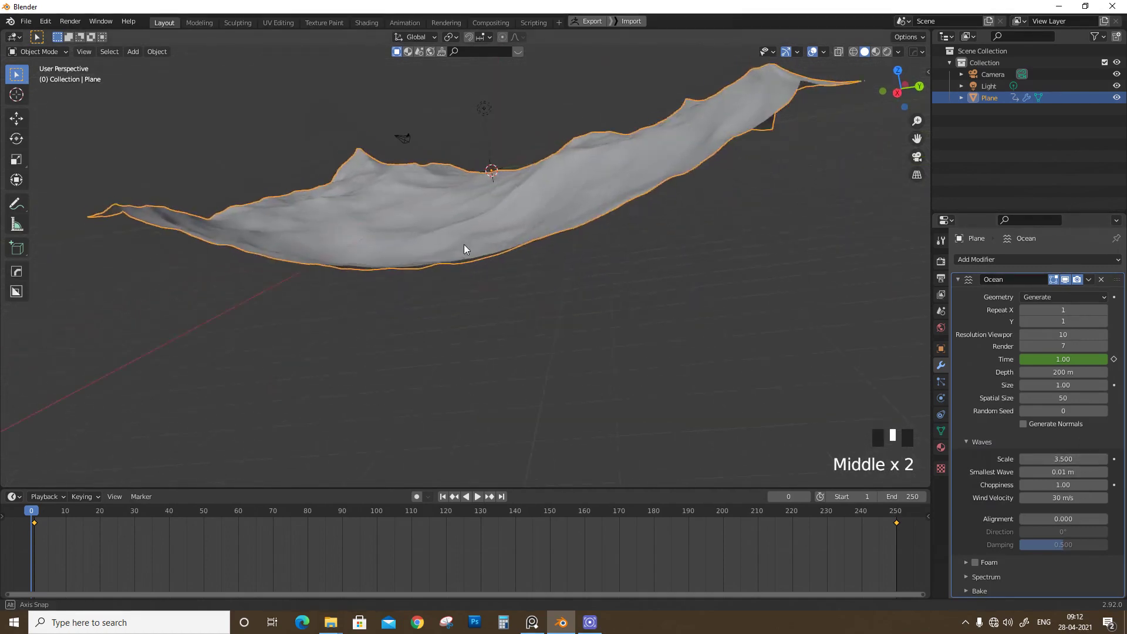
Preview the taller waves and scroll to the Ocean modifier's foam settings
{"action": "key", "text": "space"}
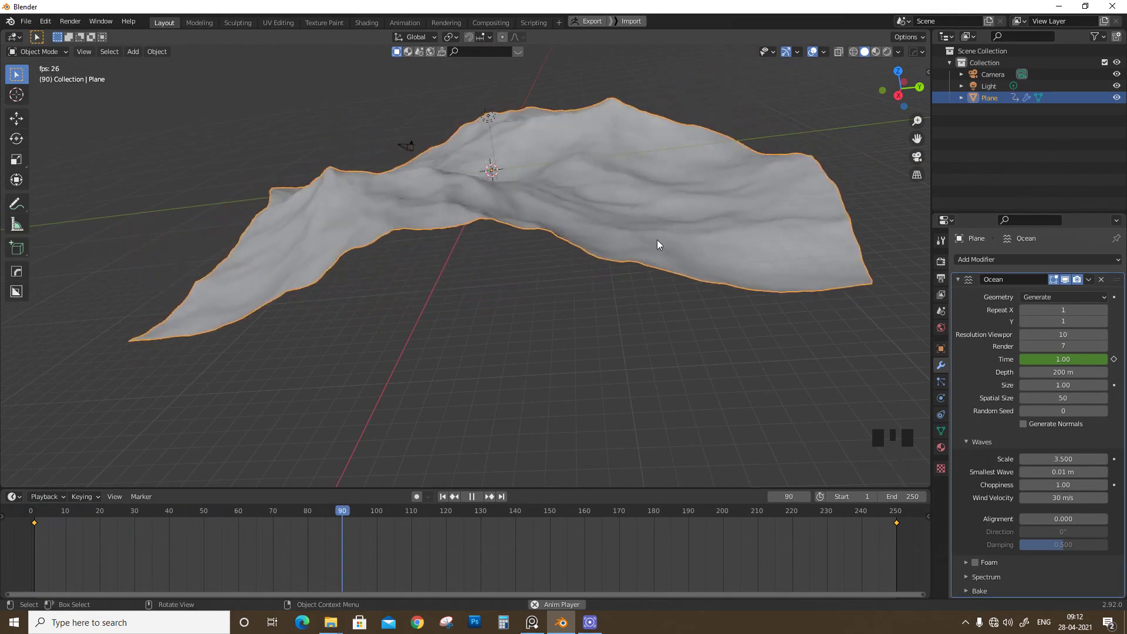
{"action": "key", "text": "space"}
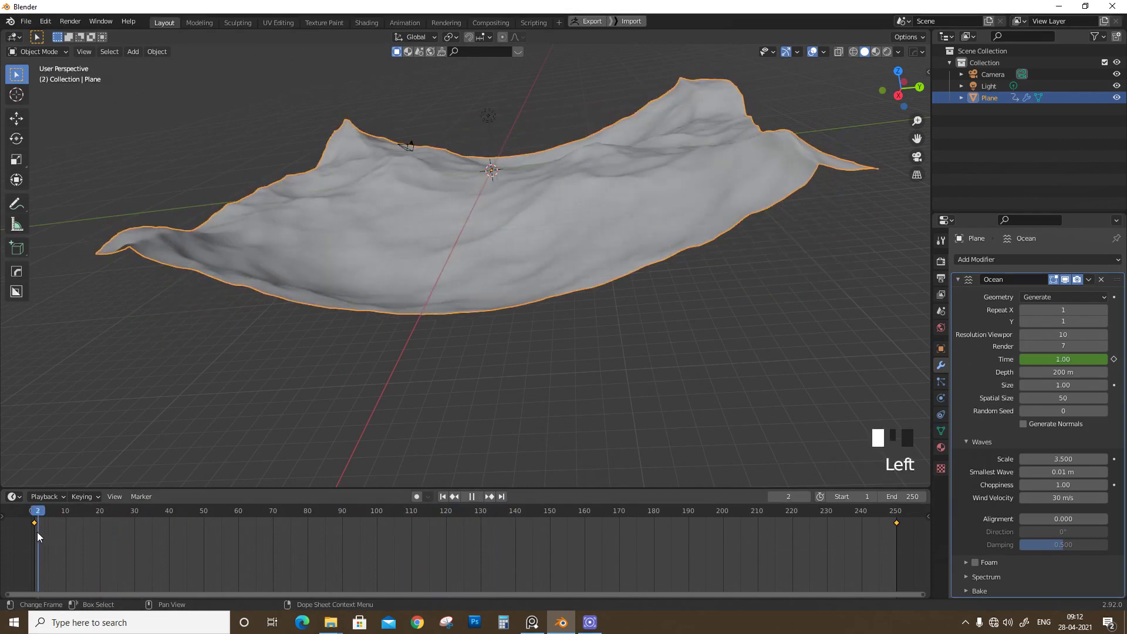
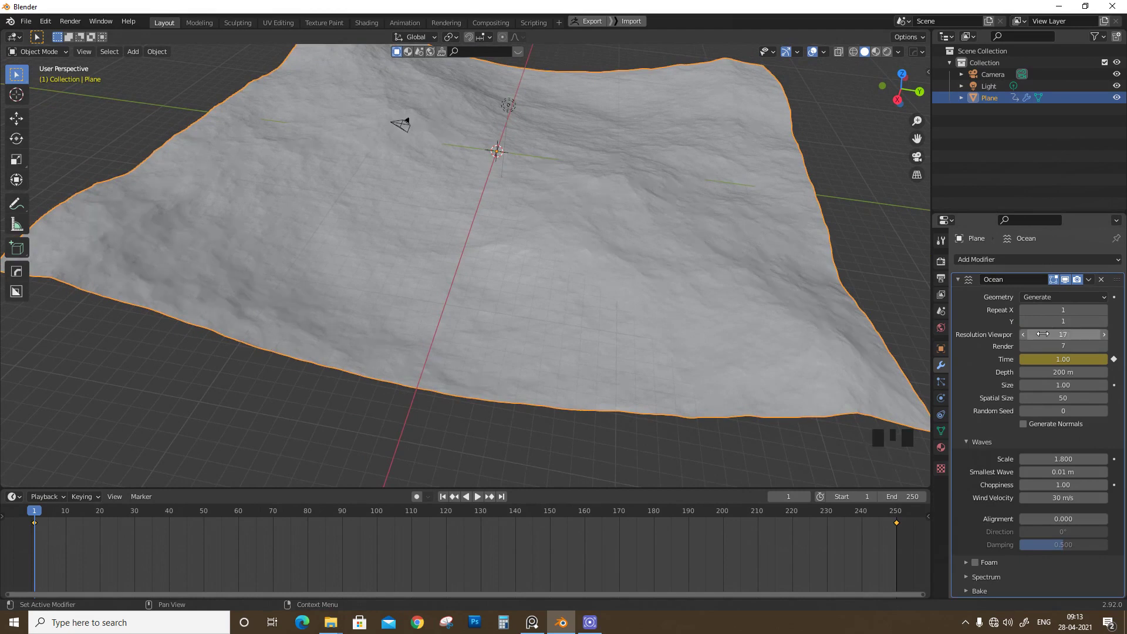
{"action": "scroll", "scroll_direction": "down", "scroll_amount": 3}
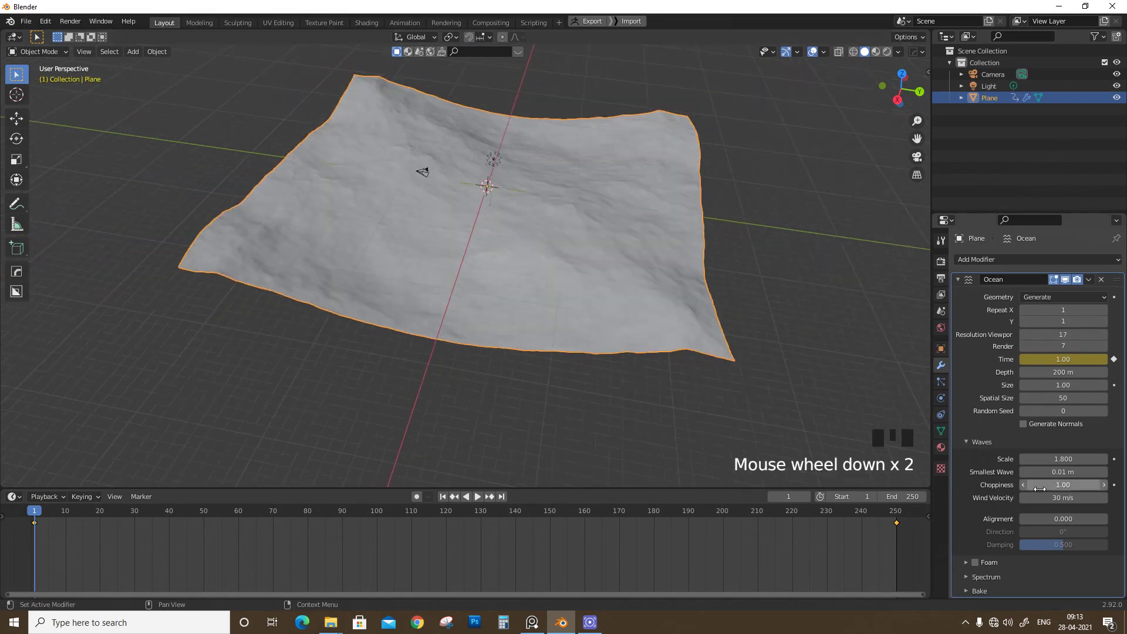
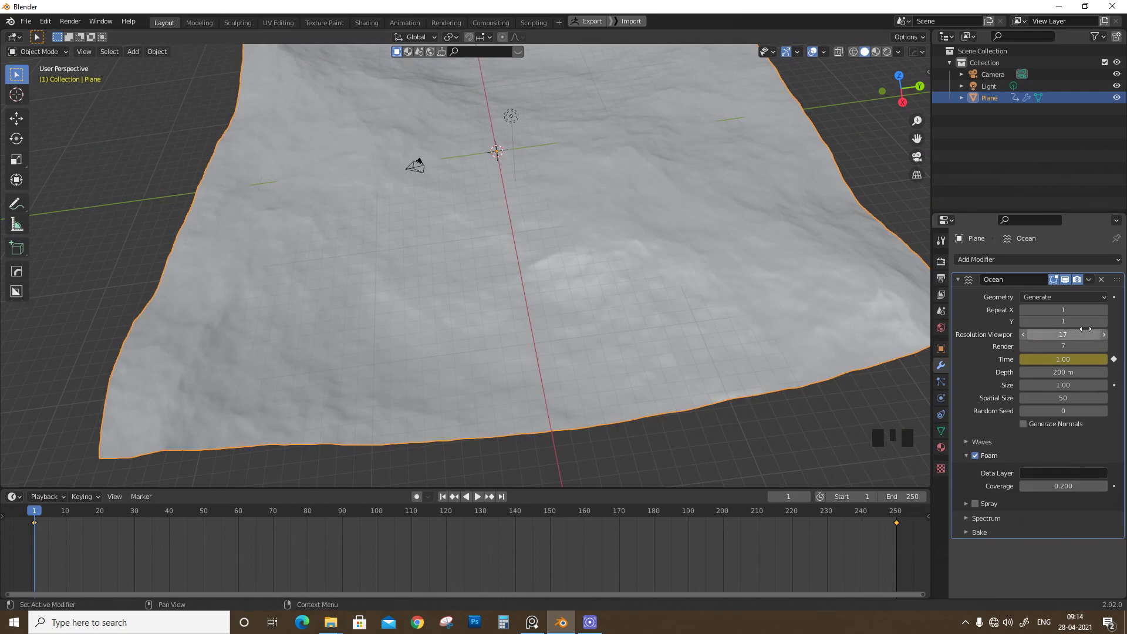
{"action": "scroll", "scroll_direction": "down", "scroll_amount": 3}
Play the ocean animation while orbiting to check the wave motion
{"action": "left_click_drag", "start_coordinate": [422, 295], "coordinate": [435, 272]}
{"action": "key", "text": "space"}
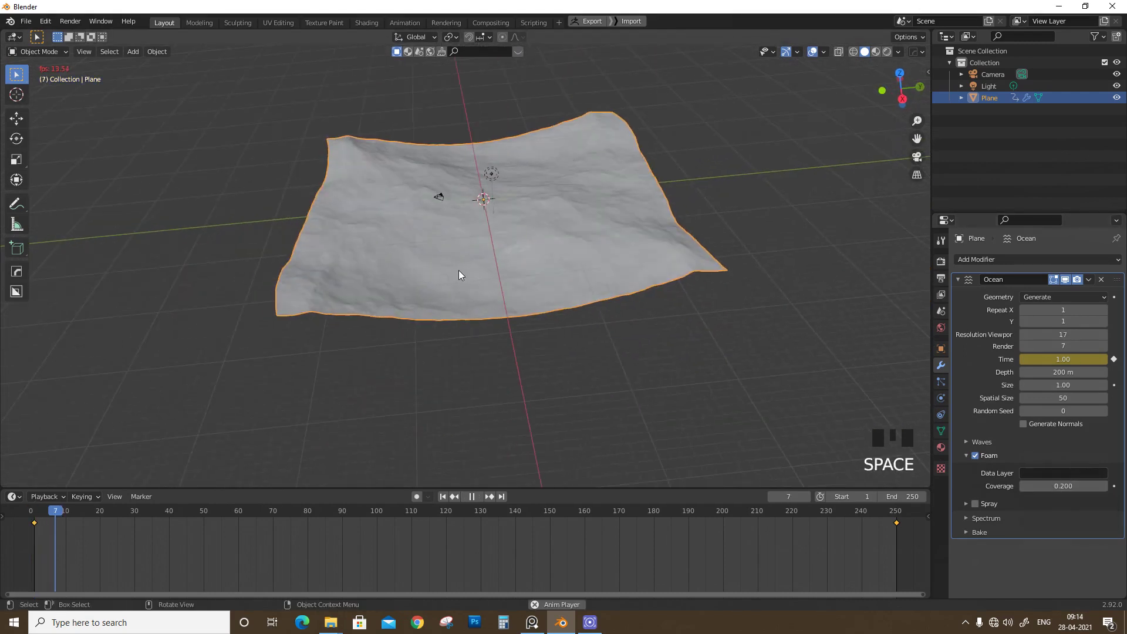
{"action": "scroll", "scroll_direction": "up", "scroll_amount": 3}
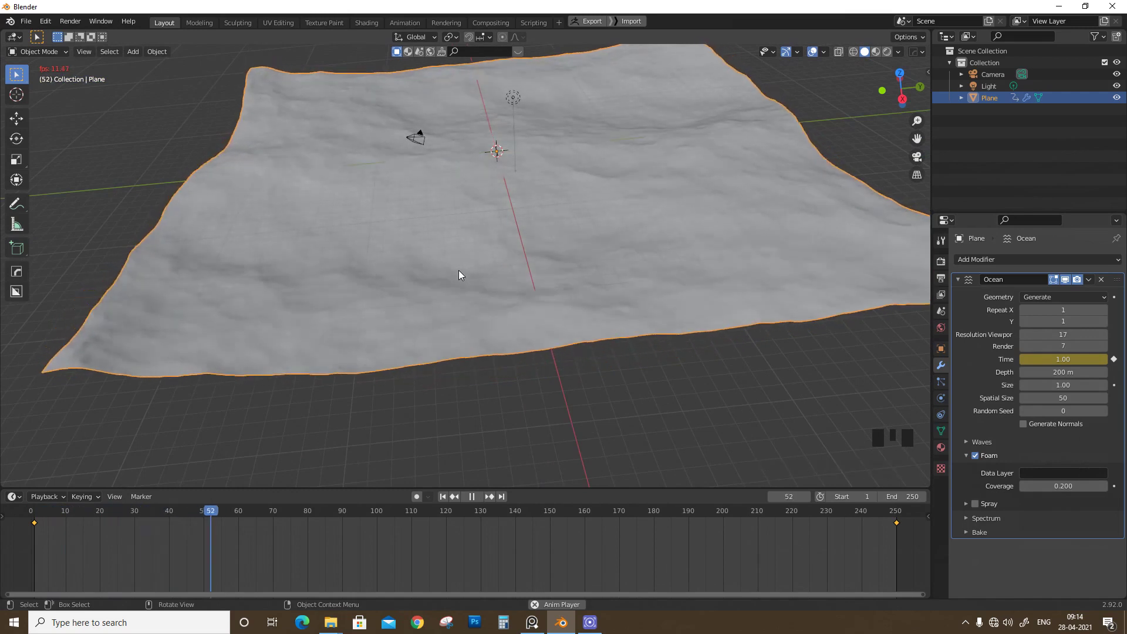
{"action": "key", "text": "space"}
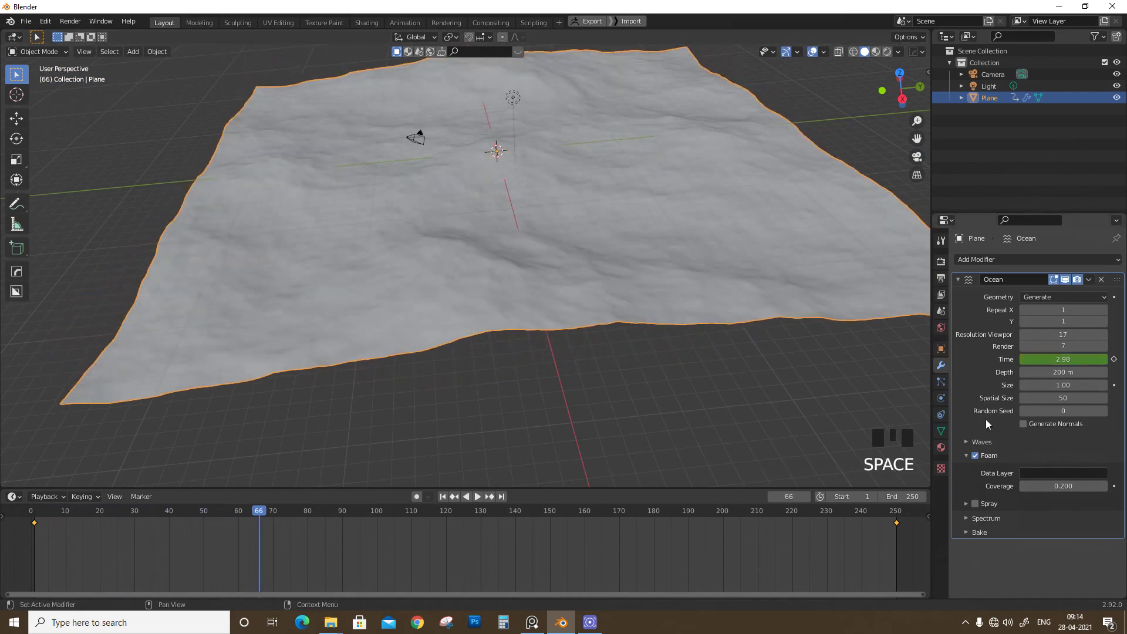
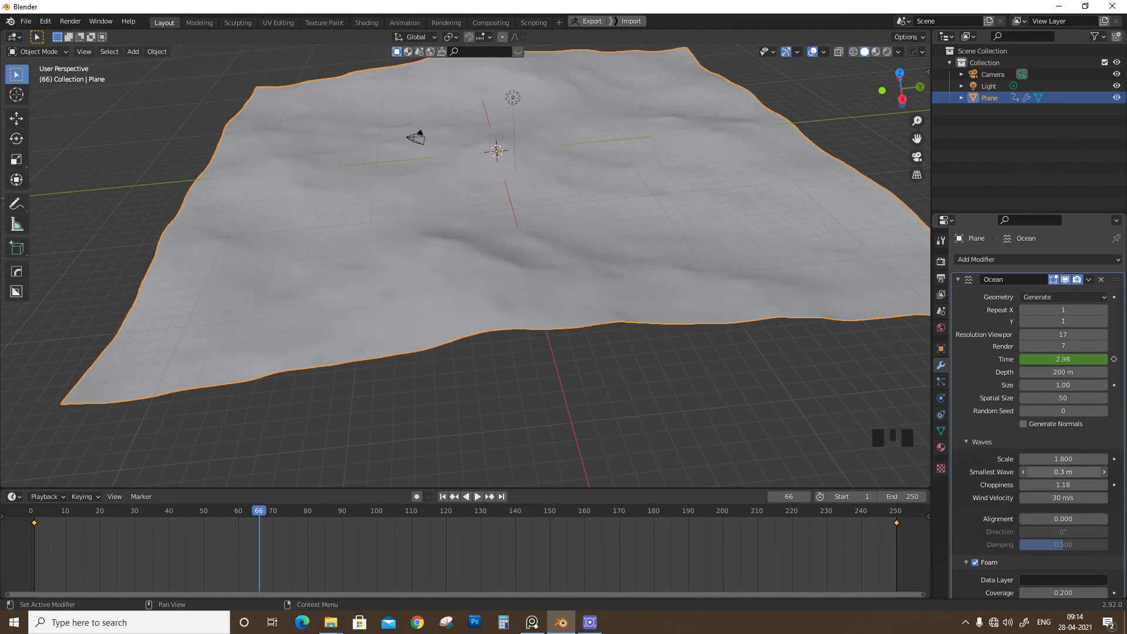
Replay the animation to check the choppier 0.3 m waves and orbit the surface
{"action": "key", "text": "space"}
{"action": "key", "text": "space"}
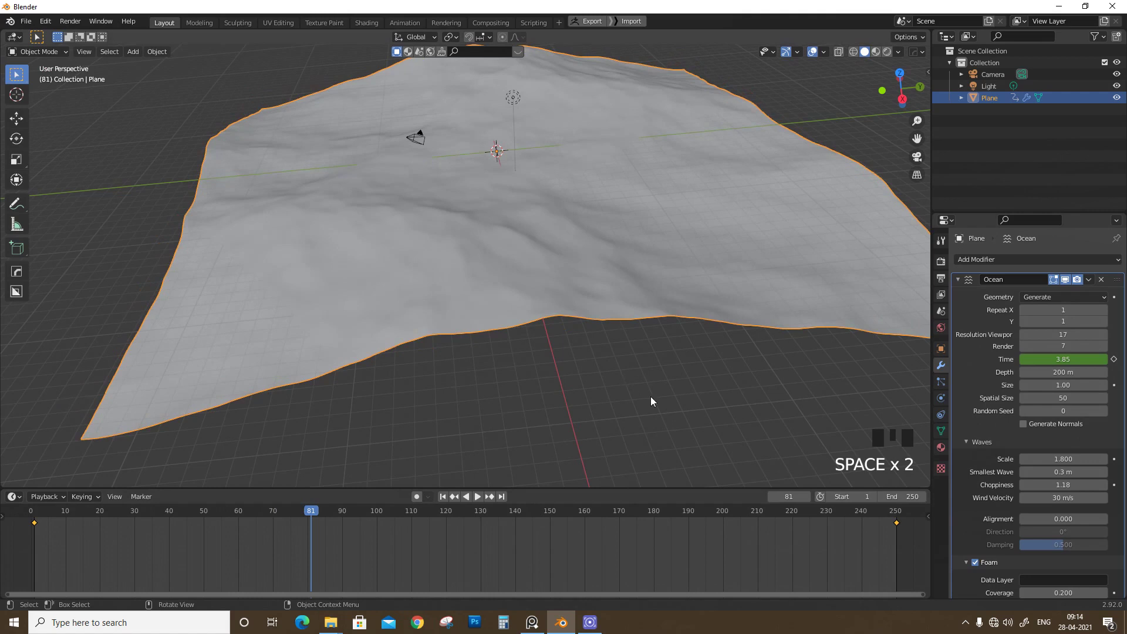
{"action": "left_click_drag", "start_coordinate": [656, 436], "coordinate": [590, 264]}
{"action": "left_click", "coordinate": [590, 264]}
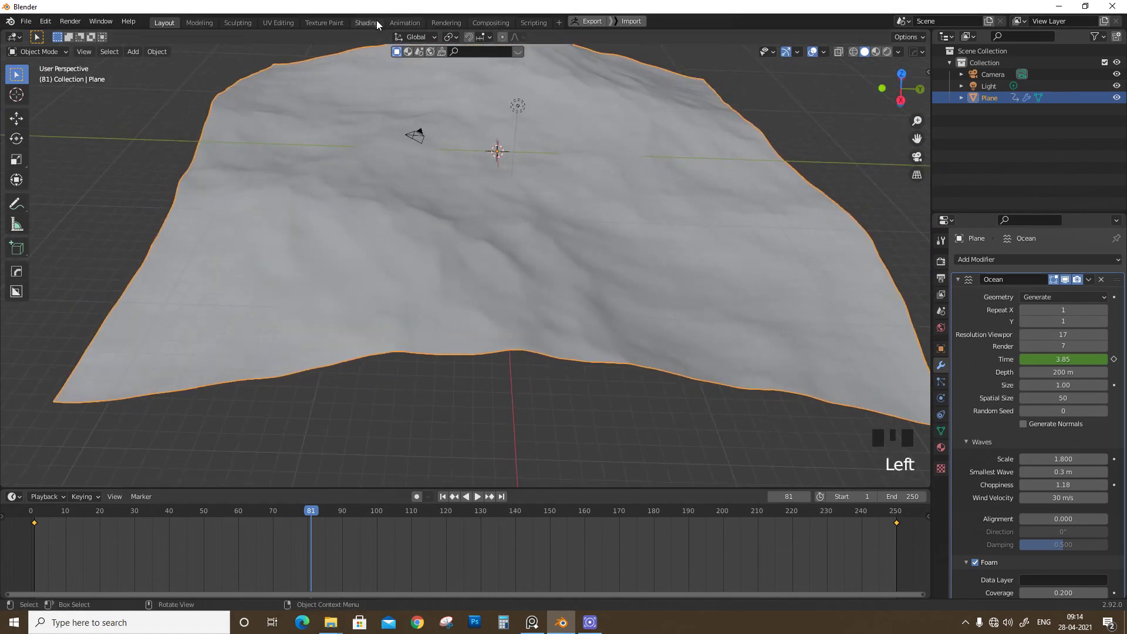
Switch to the Shading workspace with material preview and create a new material for the plane
{"action": "left_click", "coordinate": [546, 302]}
{"action": "scroll", "scroll_direction": "down", "scroll_amount": 3}
{"action": "left_click_drag", "start_coordinate": [578, 285], "coordinate": [871, 53]}
{"action": "left_click", "coordinate": [872, 53]}
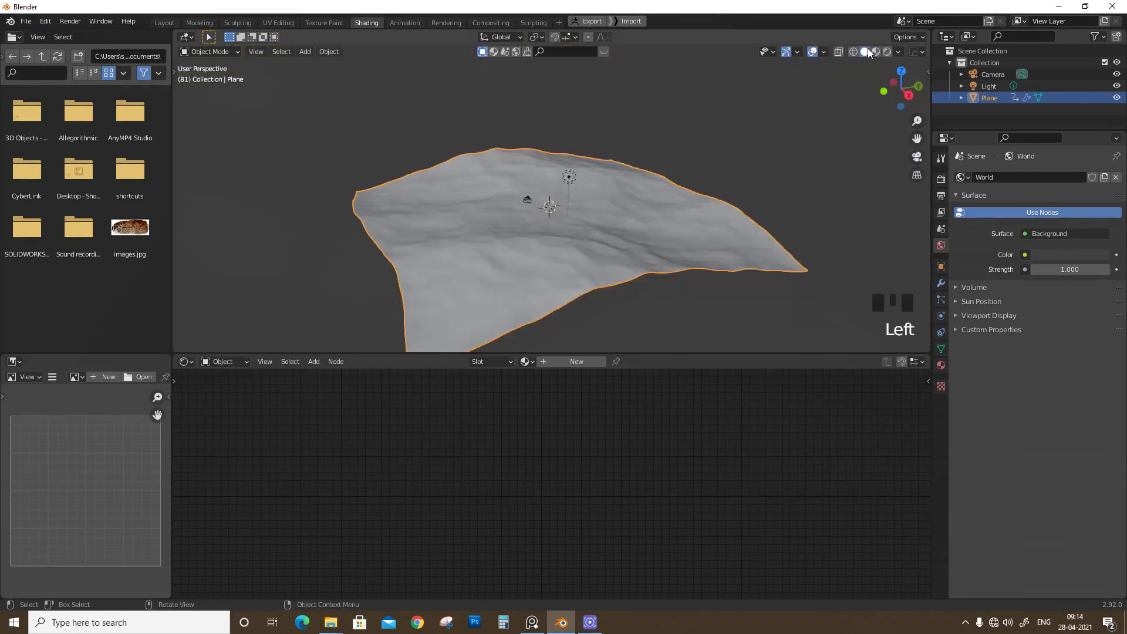
{"action": "left_click", "coordinate": [882, 58]}
Add Attribute and Mix Shader nodes and link them with the Principled BSDF
{"action": "left_click_drag", "start_coordinate": [577, 354], "coordinate": [585, 360]}
{"action": "left_click_drag", "start_coordinate": [585, 360], "coordinate": [563, 214]}
{"action": "left_click_drag", "start_coordinate": [564, 214], "coordinate": [517, 293]}
{"action": "scroll", "scroll_direction": "up", "scroll_amount": 3}
{"action": "left_click_drag", "start_coordinate": [544, 294], "coordinate": [613, 405]}
{"action": "left_click", "coordinate": [613, 405]}
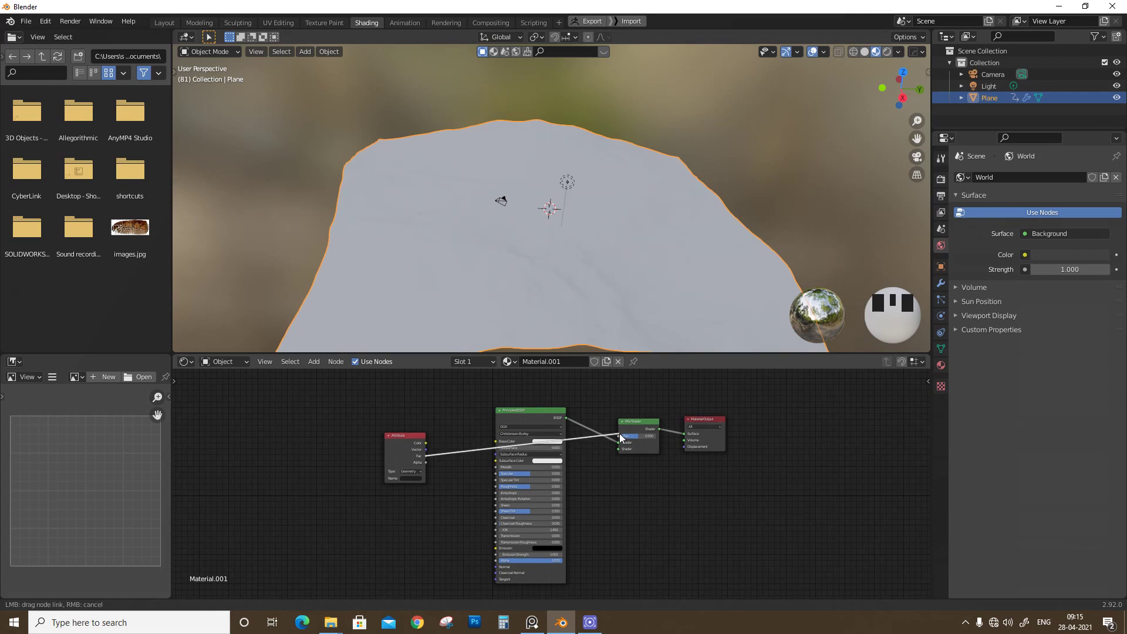
Finish linking the Attribute into the Mix Shader and name it after the foam layer
{"action": "left_click", "coordinate": [625, 439]}
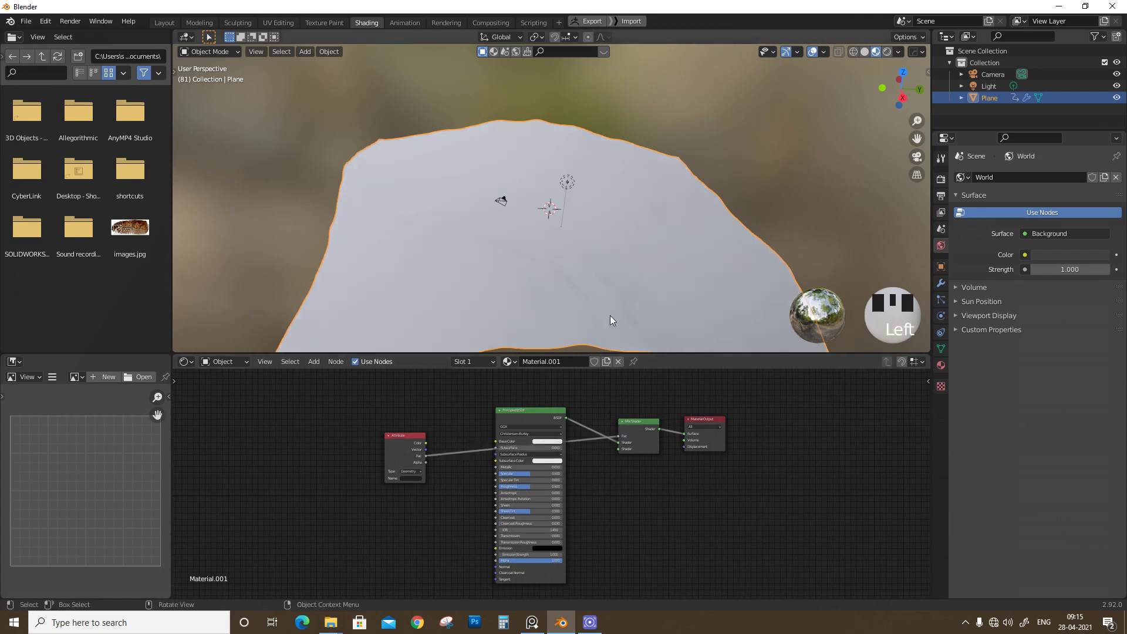
{"action": "left_click_drag", "start_coordinate": [590, 306], "coordinate": [1039, 501]}
{"action": "left_click", "coordinate": [1039, 502]}
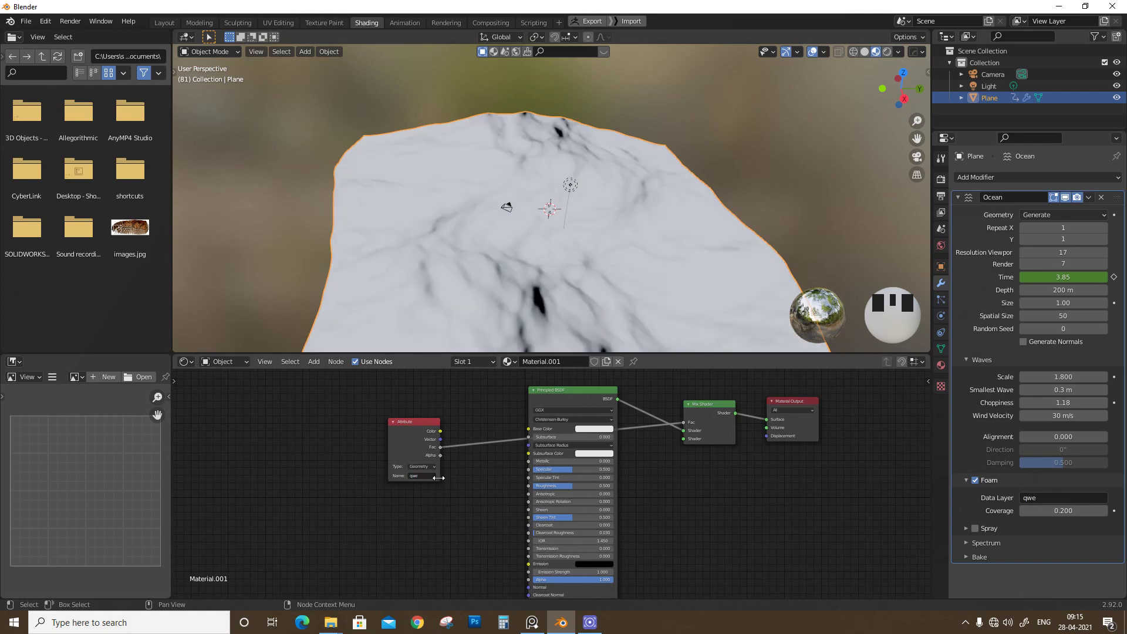
Raise the ocean's foam coverage to 0.400 and start picking a base colour
{"action": "left_click_drag", "start_coordinate": [573, 310], "coordinate": [1108, 515]}
{"action": "left_click_drag", "start_coordinate": [1109, 515], "coordinate": [577, 188]}
{"action": "left_click_drag", "start_coordinate": [576, 188], "coordinate": [624, 248]}
{"action": "left_click", "coordinate": [624, 249]}
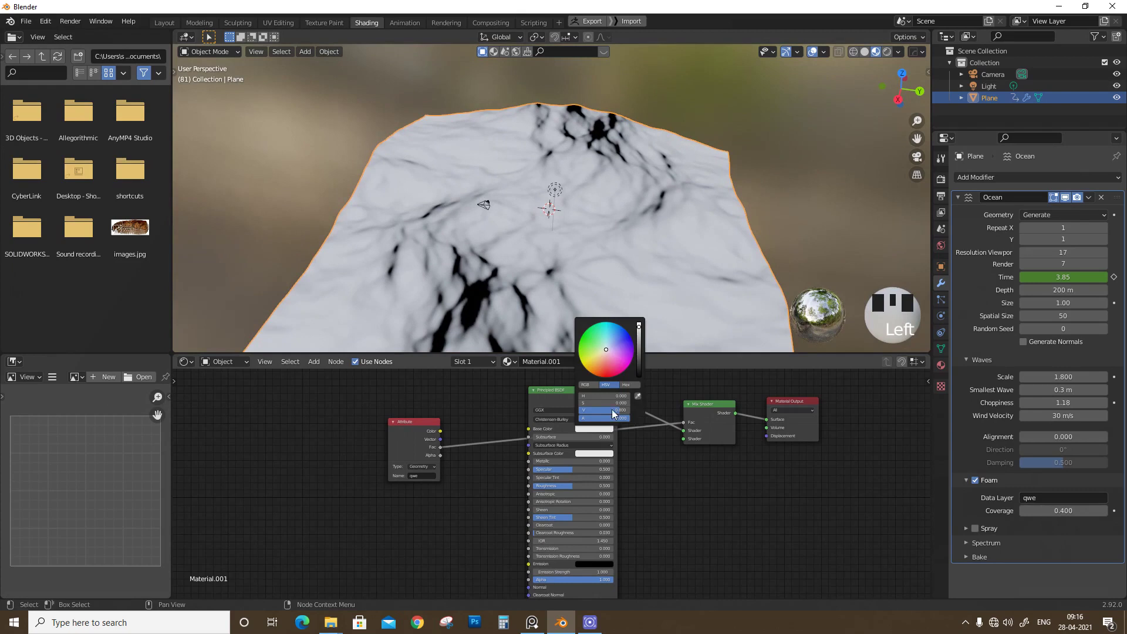
Pick a light turquoise base colour for the ocean
{"action": "left_click", "coordinate": [611, 343]}
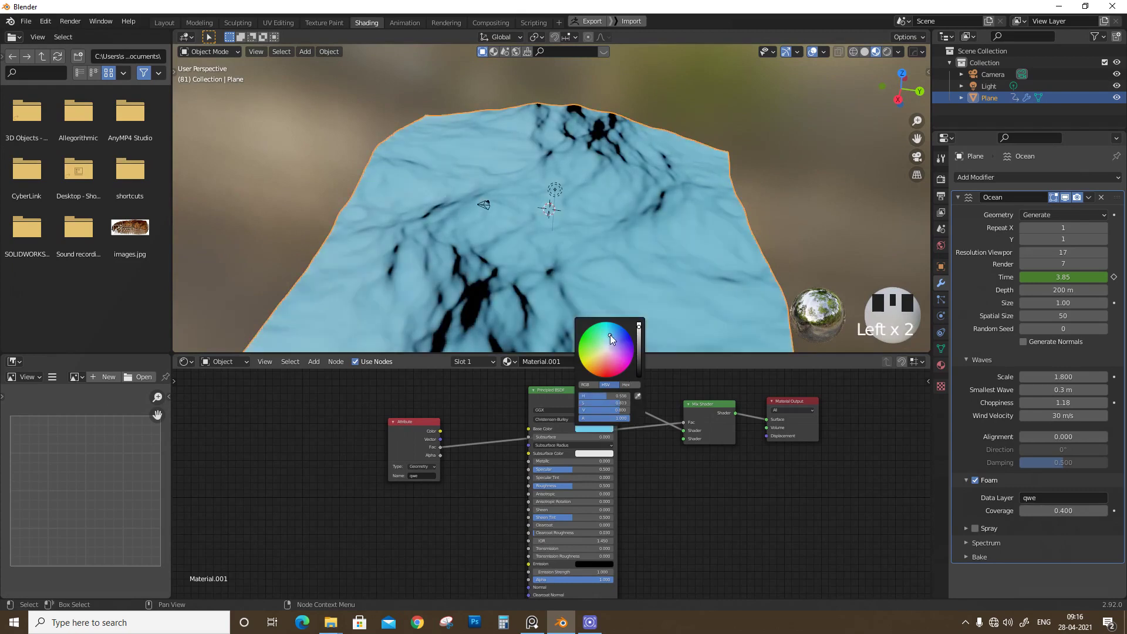
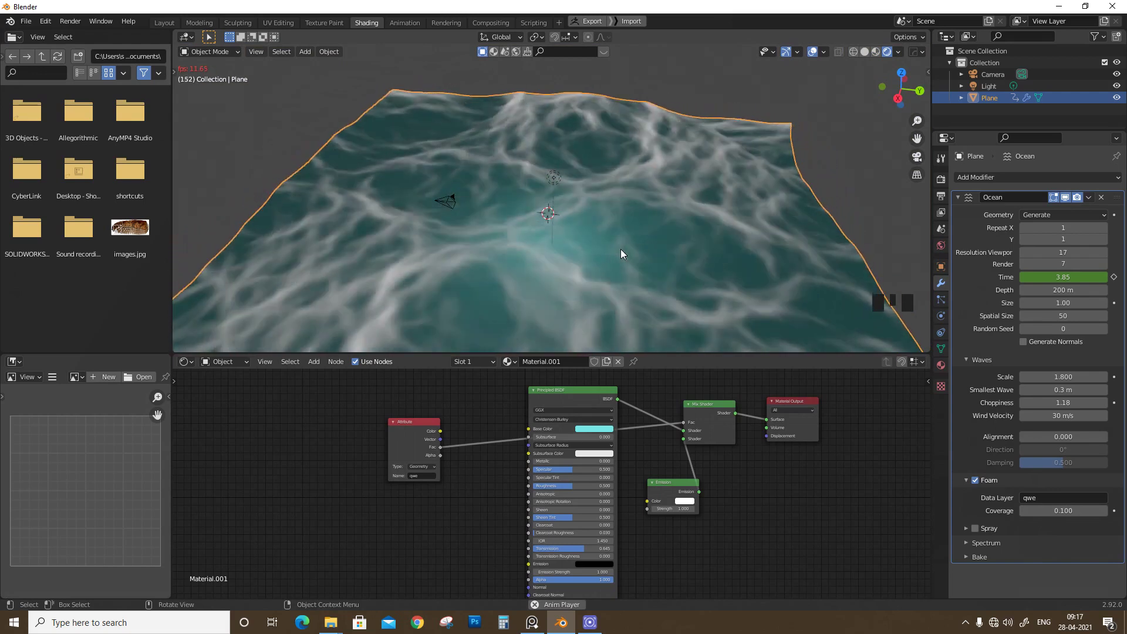
Toggle playback to check the sparse glowing whitecaps after lowering roughness and foam coverage
{"action": "key", "text": "space"}
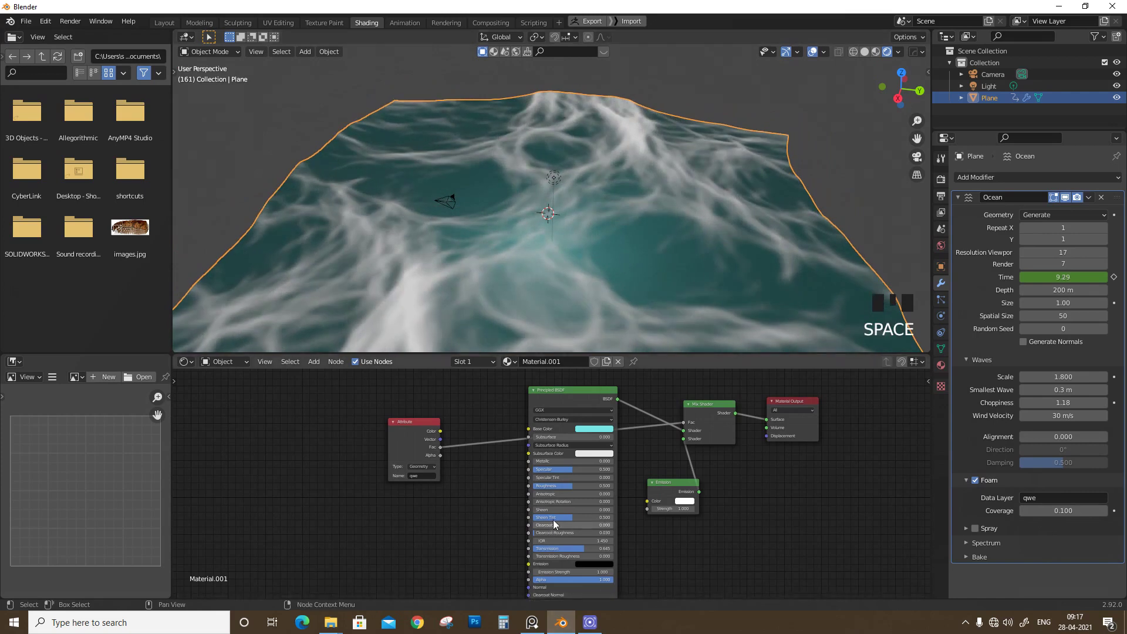
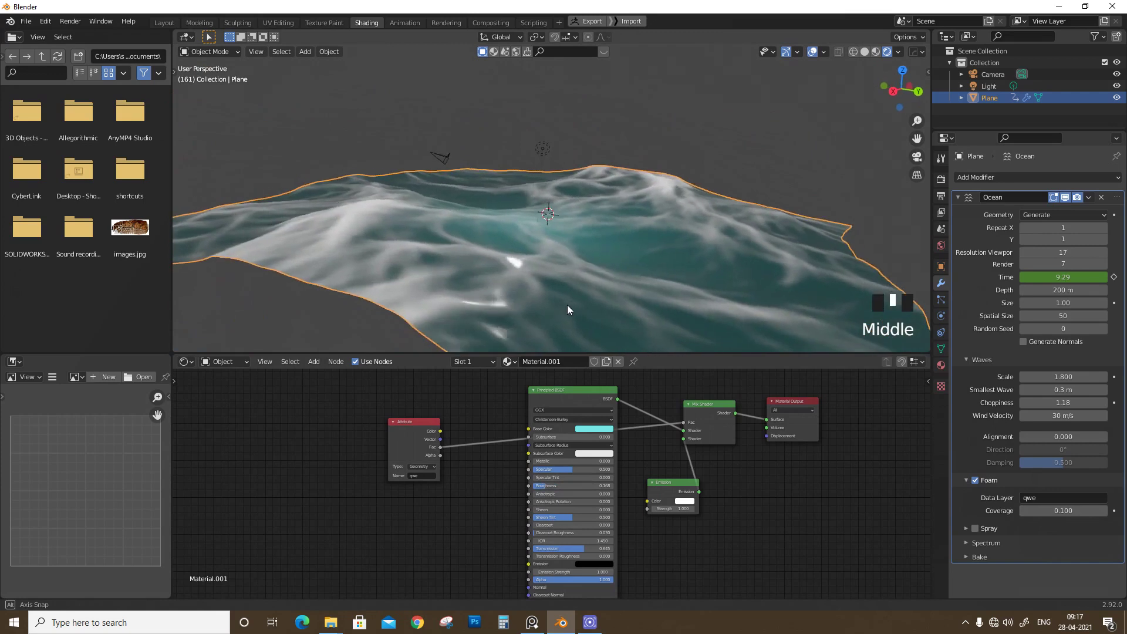
{"action": "key", "text": "space"}
{"action": "key", "text": "space"}
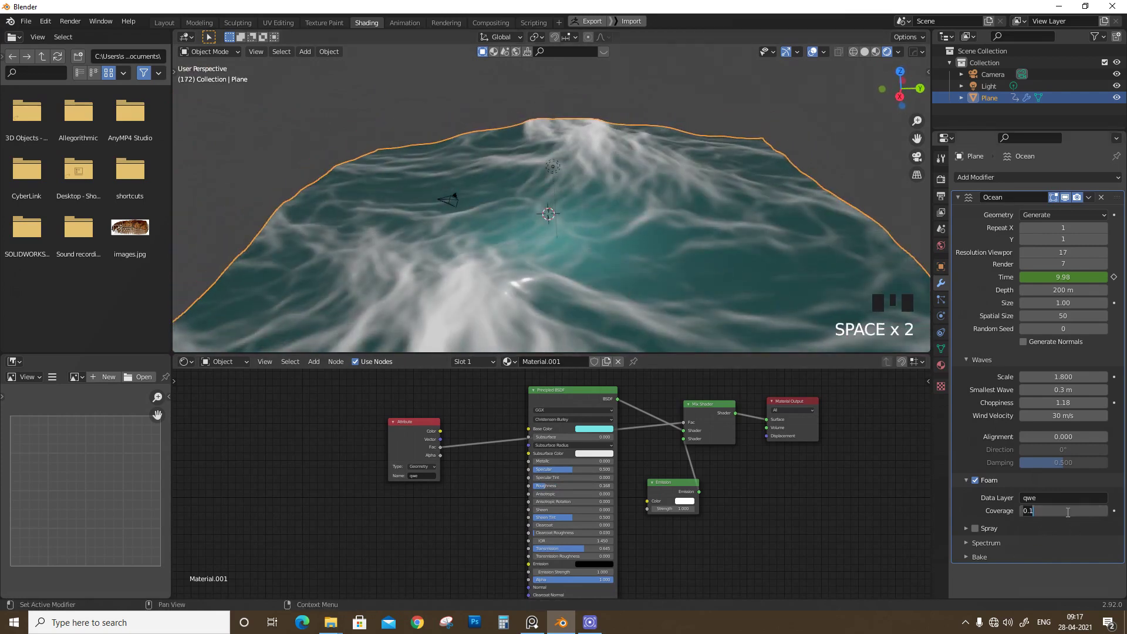
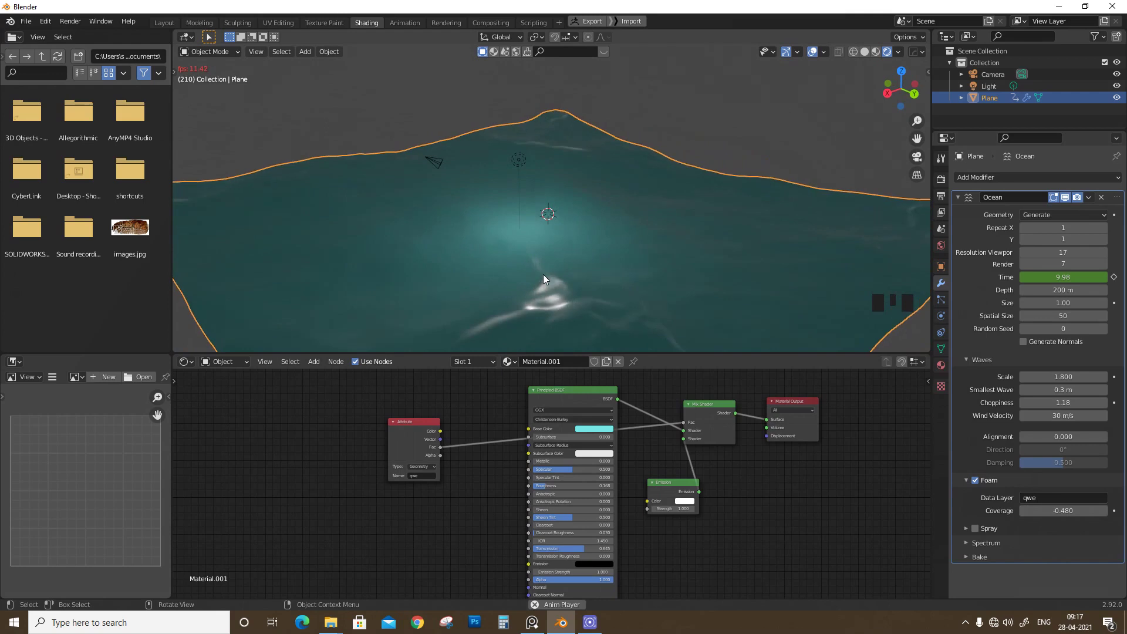
{"action": "key", "text": "space"}
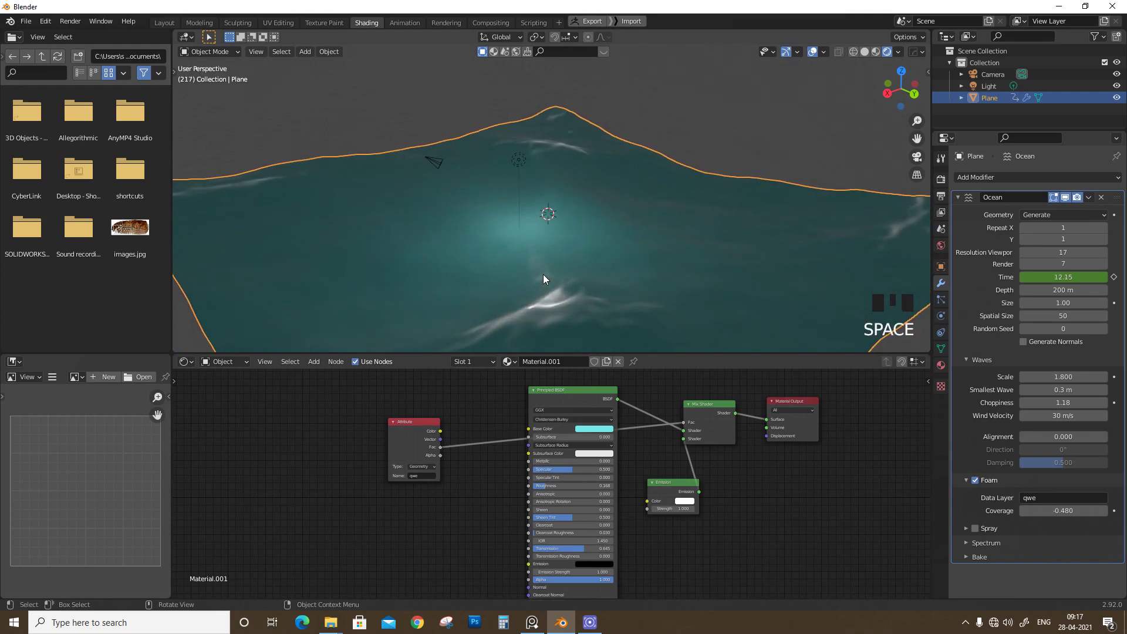